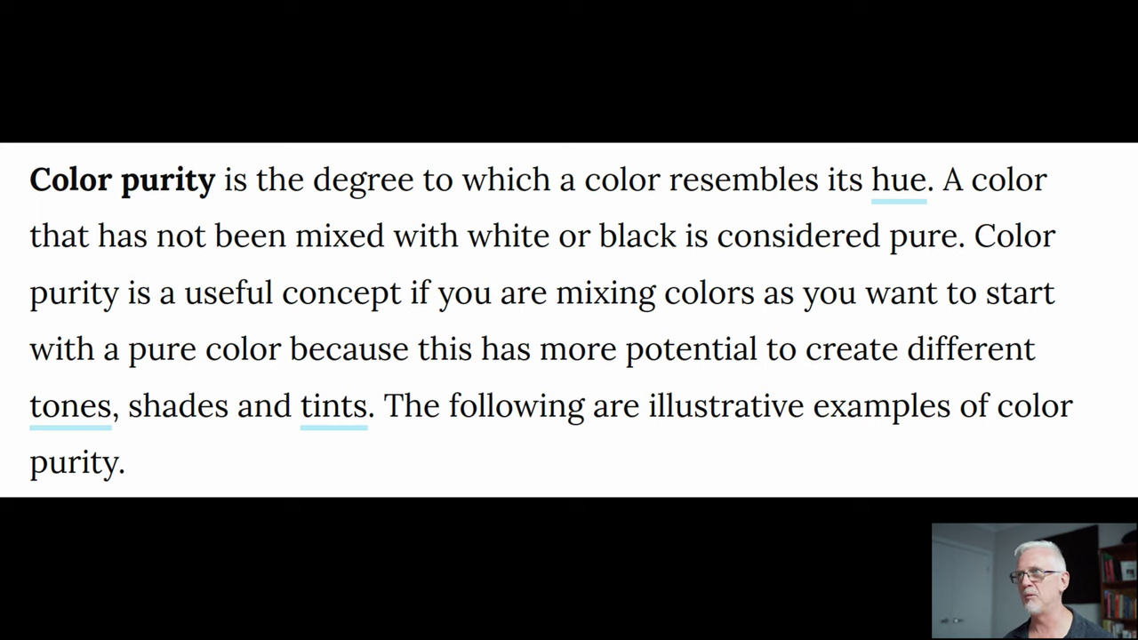
Step: Scroll past the colour purity slide back toward the darktable darkroom window
scroll(down, 3)
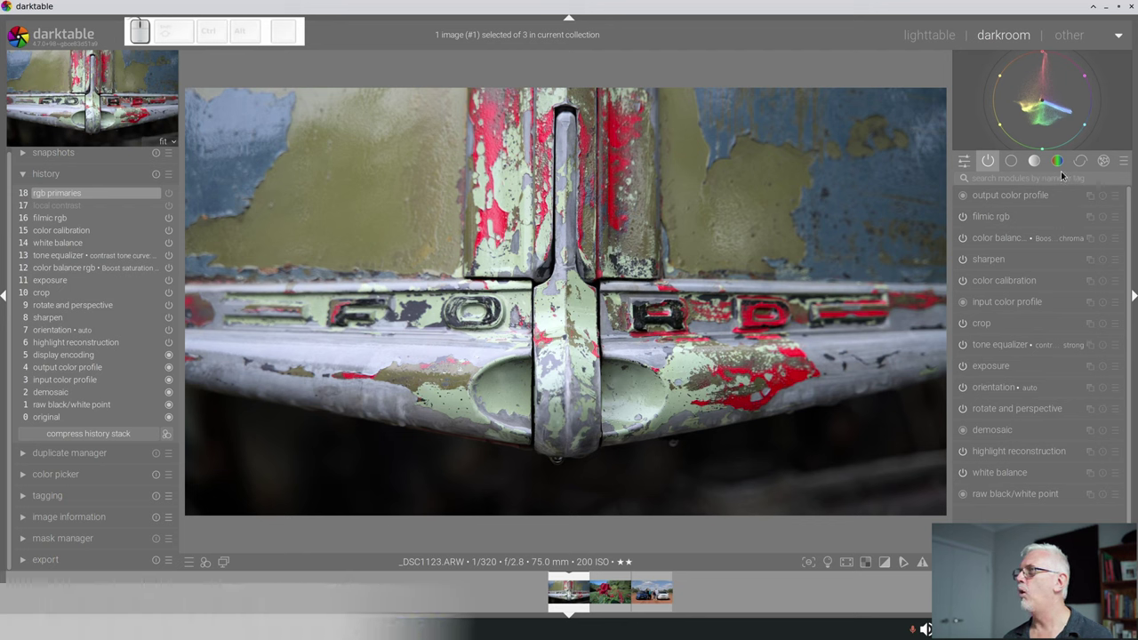
Step: Show the colour module group and expand rgb primaries on the Ford badge photo
click(1063, 169)
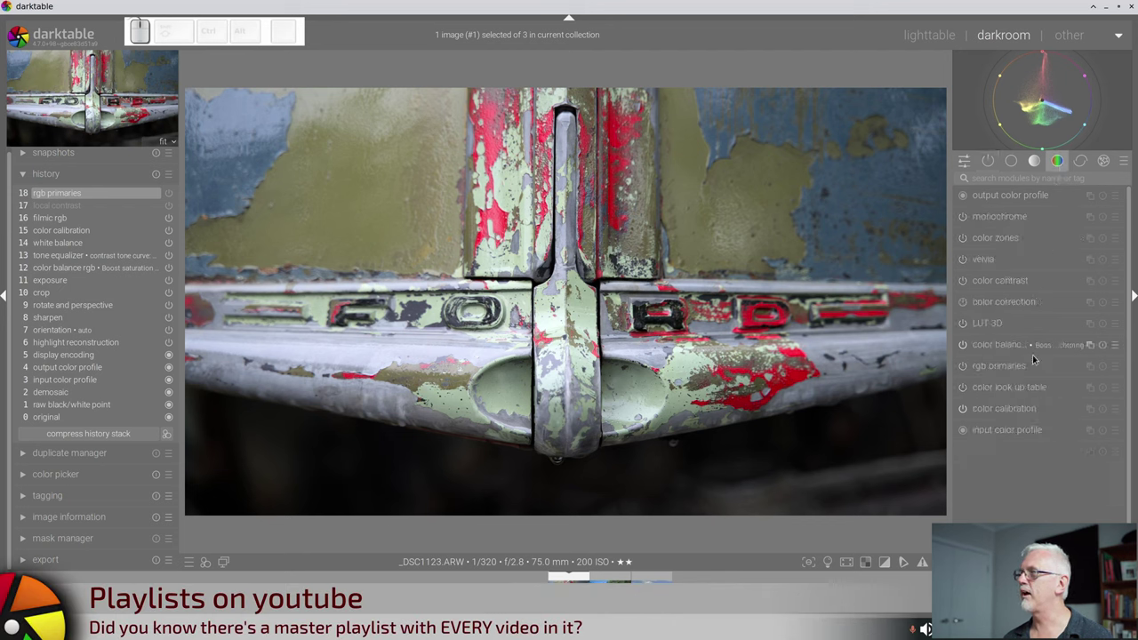
click(969, 373)
click(999, 369)
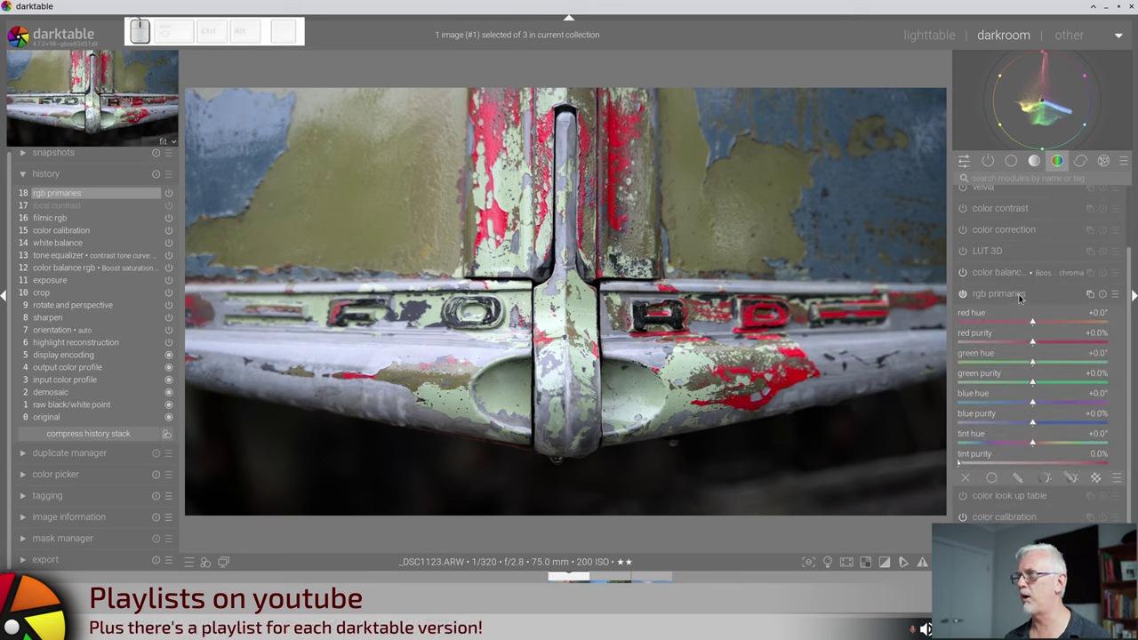
scroll(down, 3)
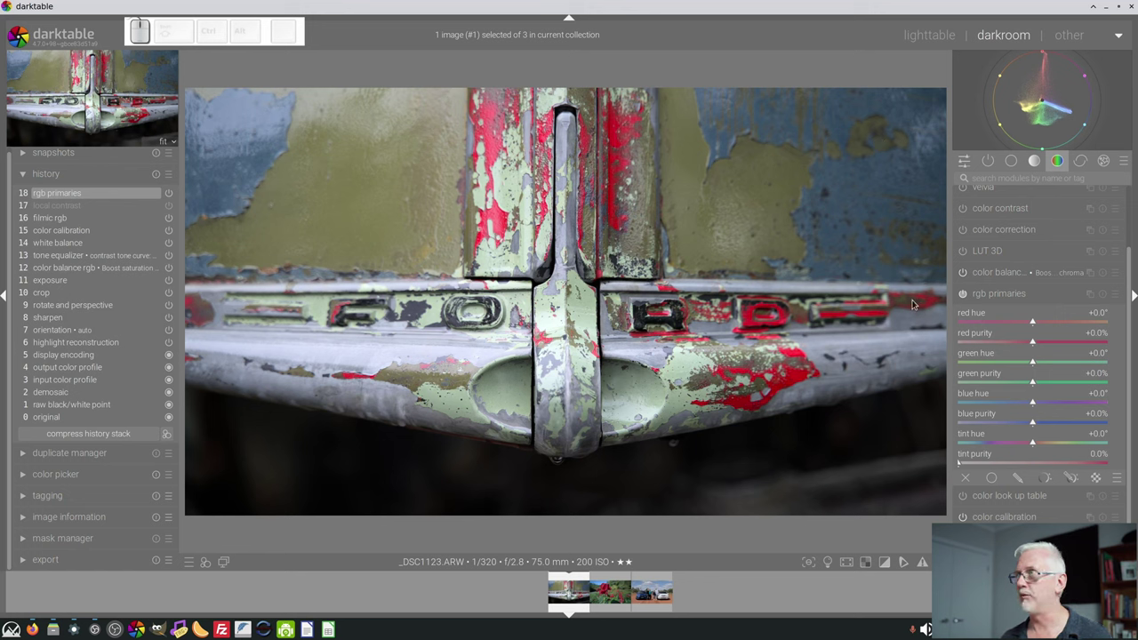
drag(1038, 347, 1084, 352)
scroll(up, 3)
drag(1088, 345, 1120, 350)
scroll(up, 3)
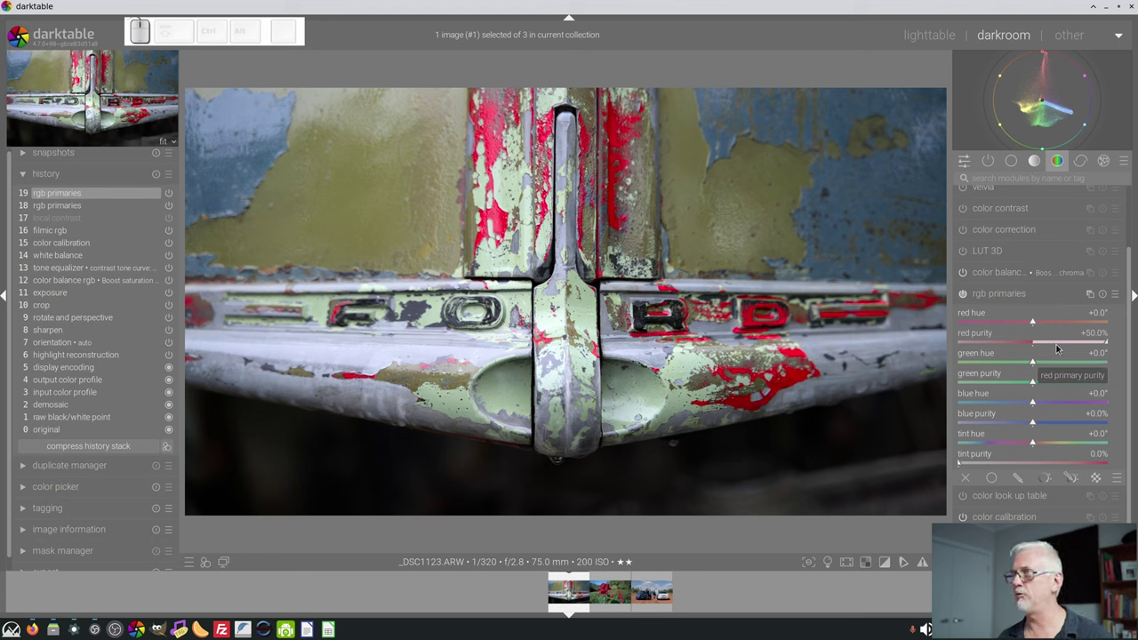
right_click(1056, 345)
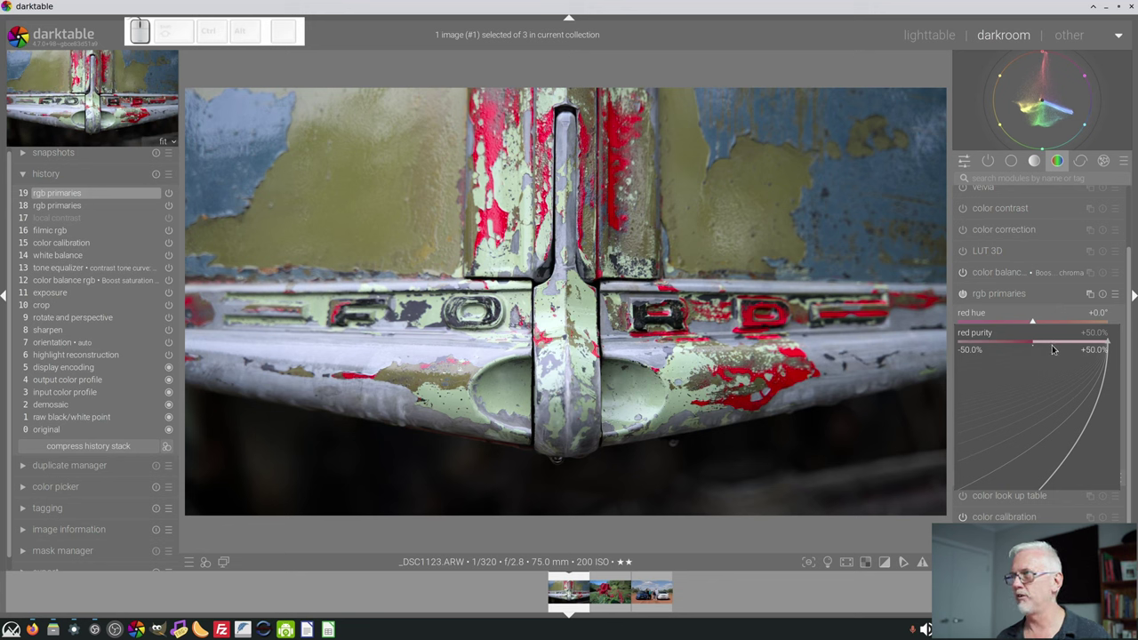
Step: Drag the red hue toward magenta, then enter a precise value of 80°
click(1042, 298)
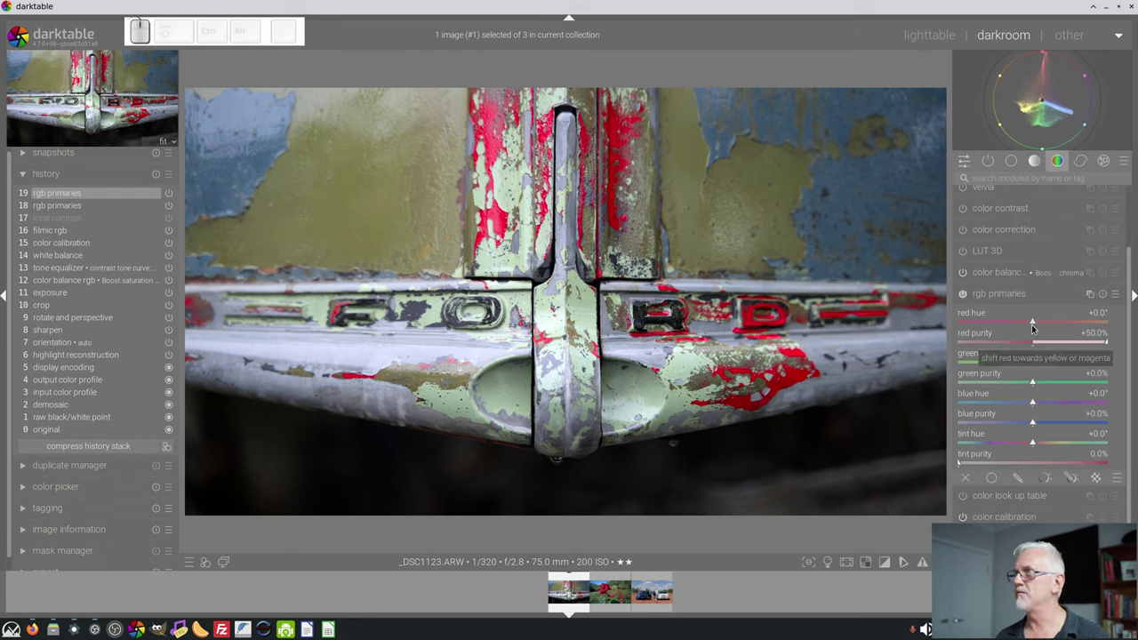
drag(1038, 326, 952, 325)
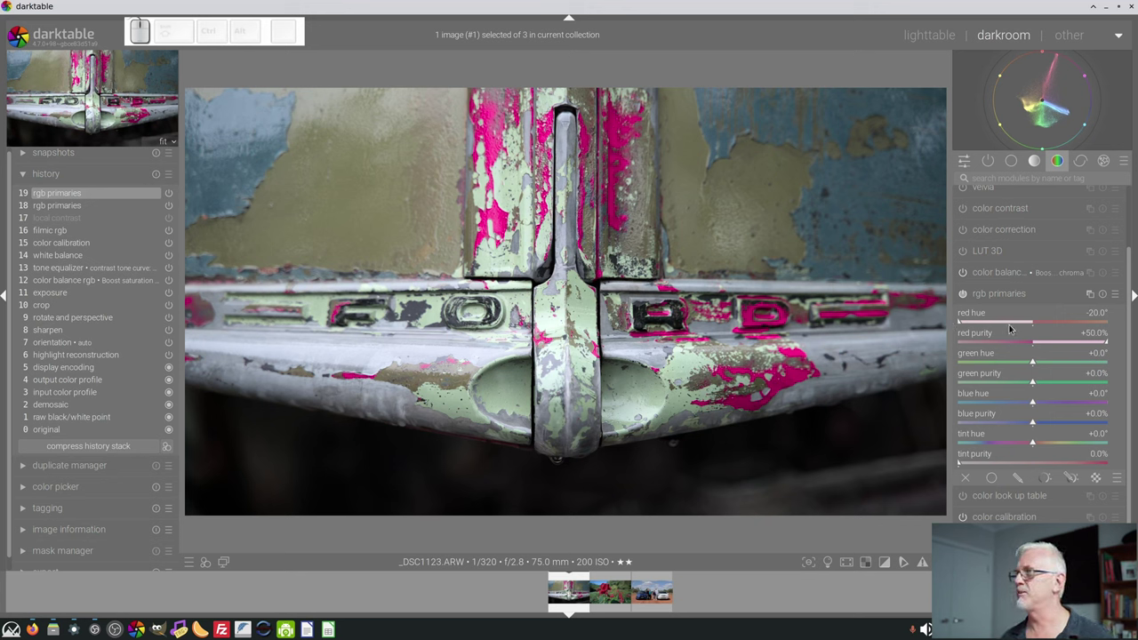
right_click(1008, 327)
key(KP_8)
key(KP_0)
key(KP_Enter)
Step: Re-enter the red hue as -80°, turning the badge paint magenta
right_click(1088, 327)
key(KP_Subtract)
key(KP_8)
key(KP_0)
key(KP_Enter)
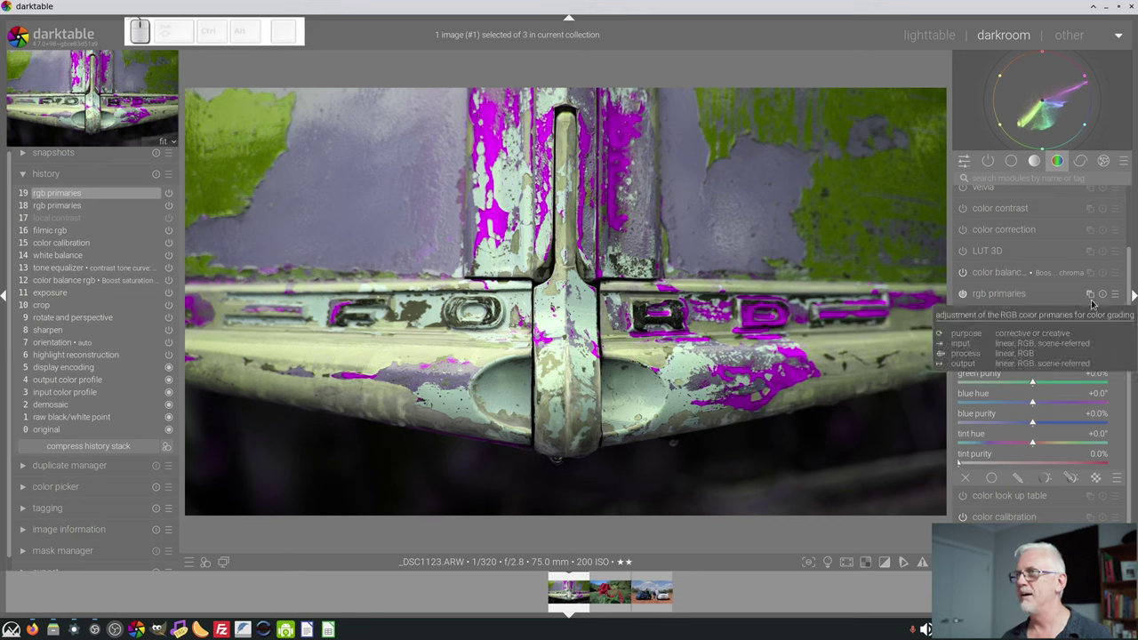
drag(968, 326, 1034, 330)
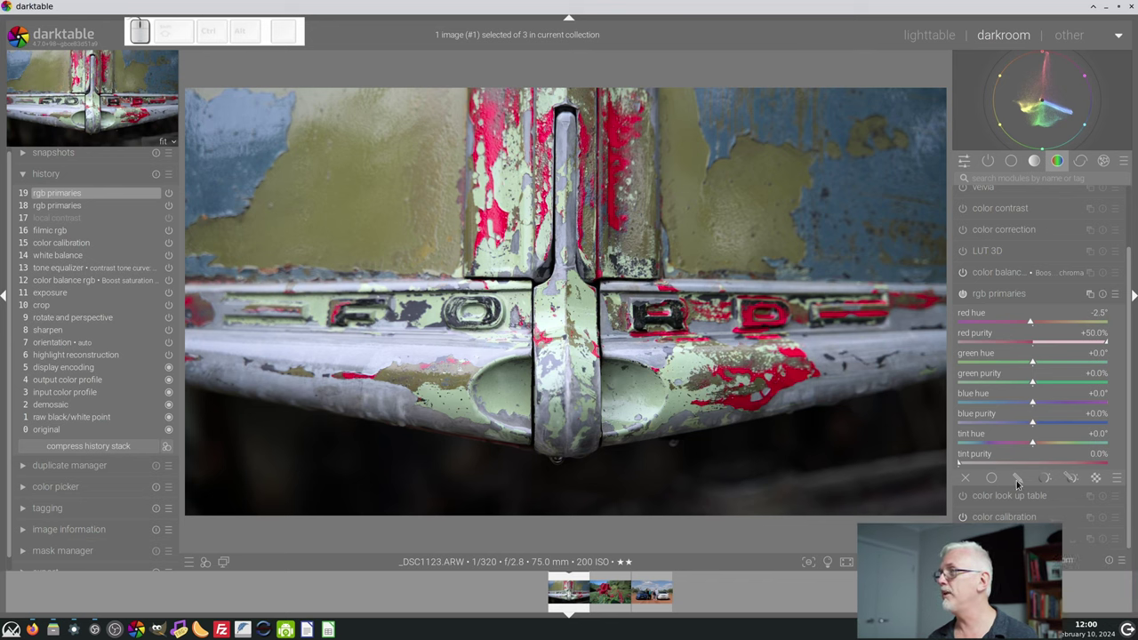
Step: Enable a parametric mask on rgb primaries with its overlay shown and a first input range set
click(1047, 484)
scroll(down, 3)
click(1061, 396)
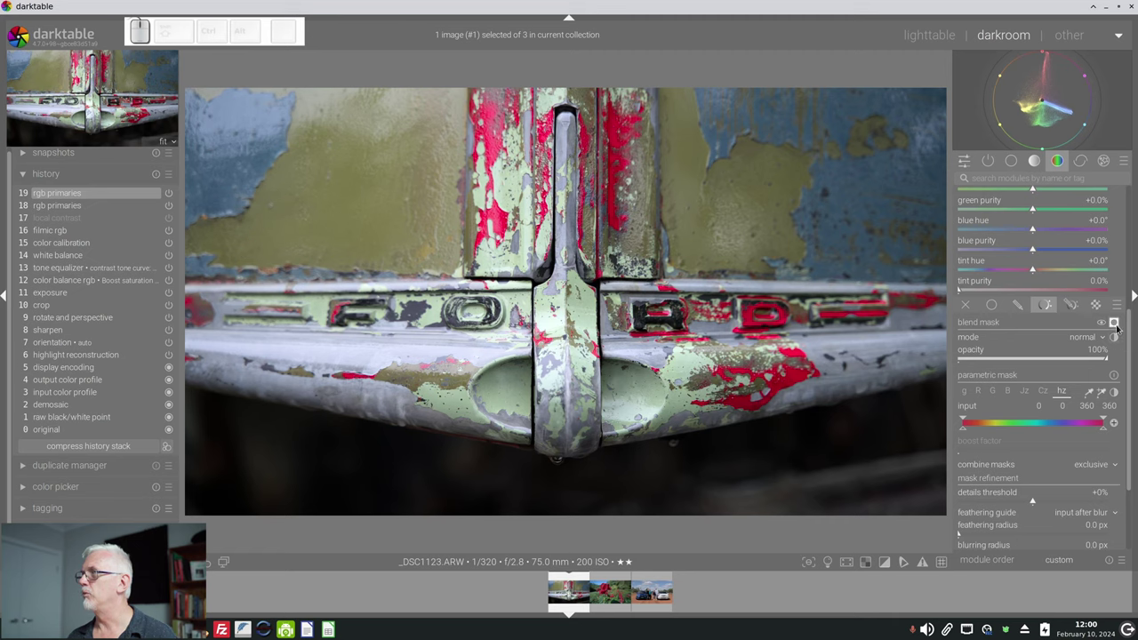
click(1119, 328)
drag(1105, 433, 1000, 427)
drag(996, 422, 1029, 417)
Step: Try the chroma channel, then base the mask on Jz with lower markers at 0.21/0.32
click(1043, 395)
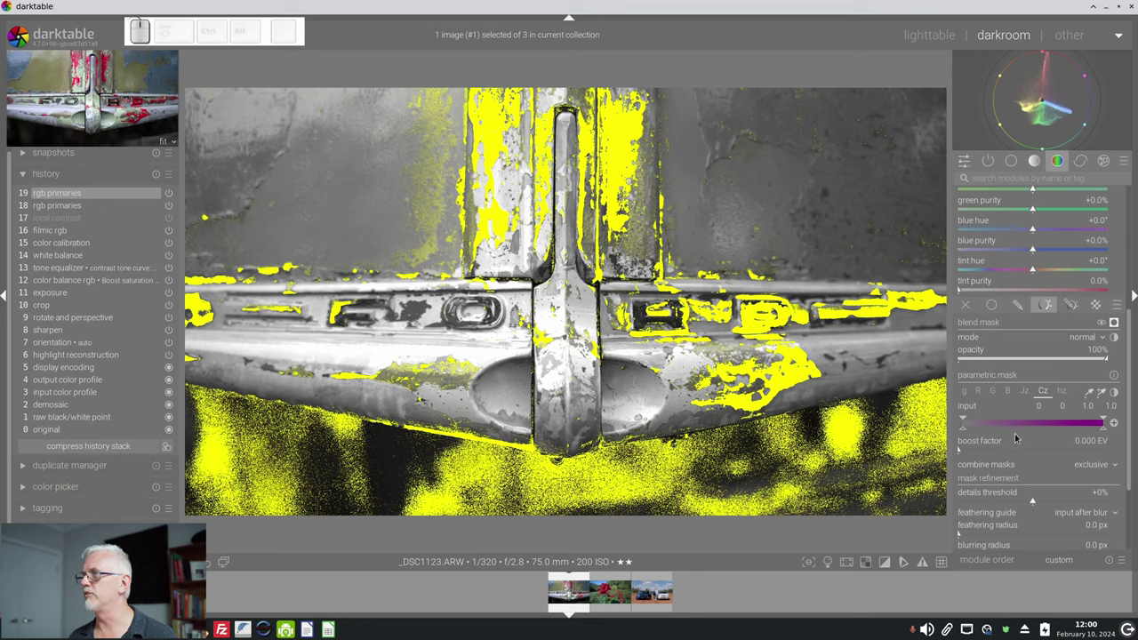
drag(974, 432, 992, 418)
click(1027, 395)
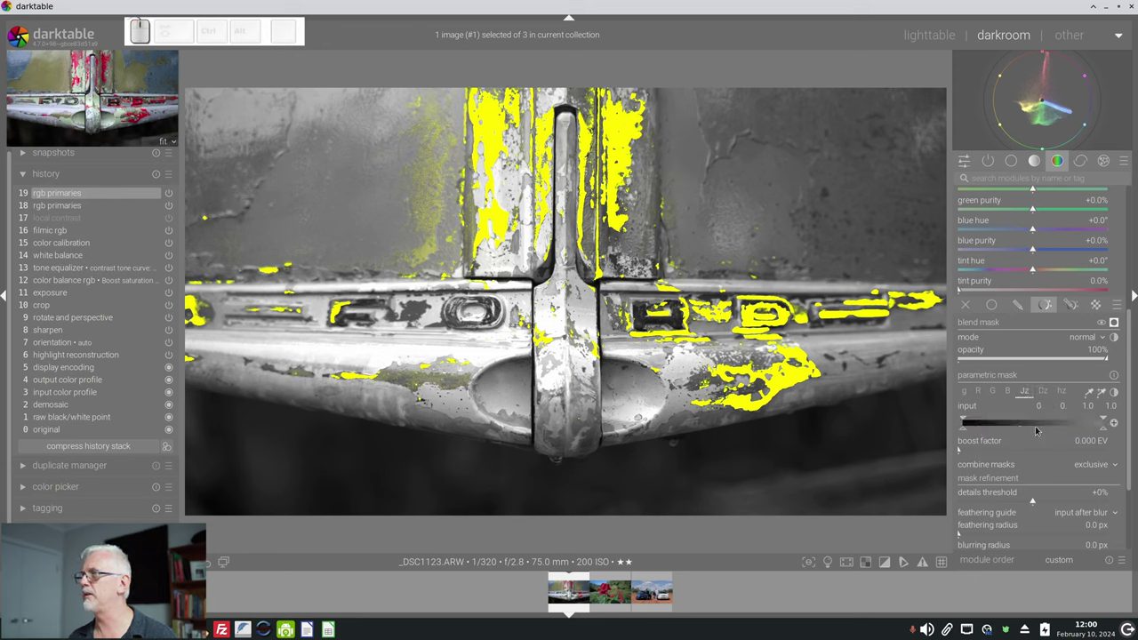
drag(969, 432, 1012, 433)
drag(1020, 421, 1011, 424)
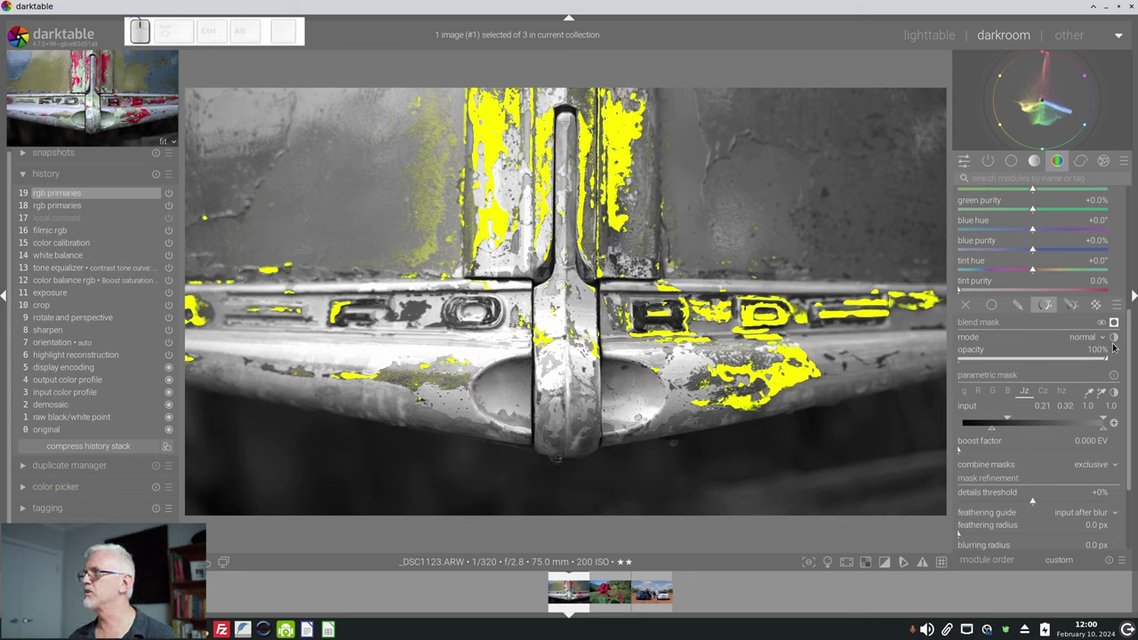
click(1118, 326)
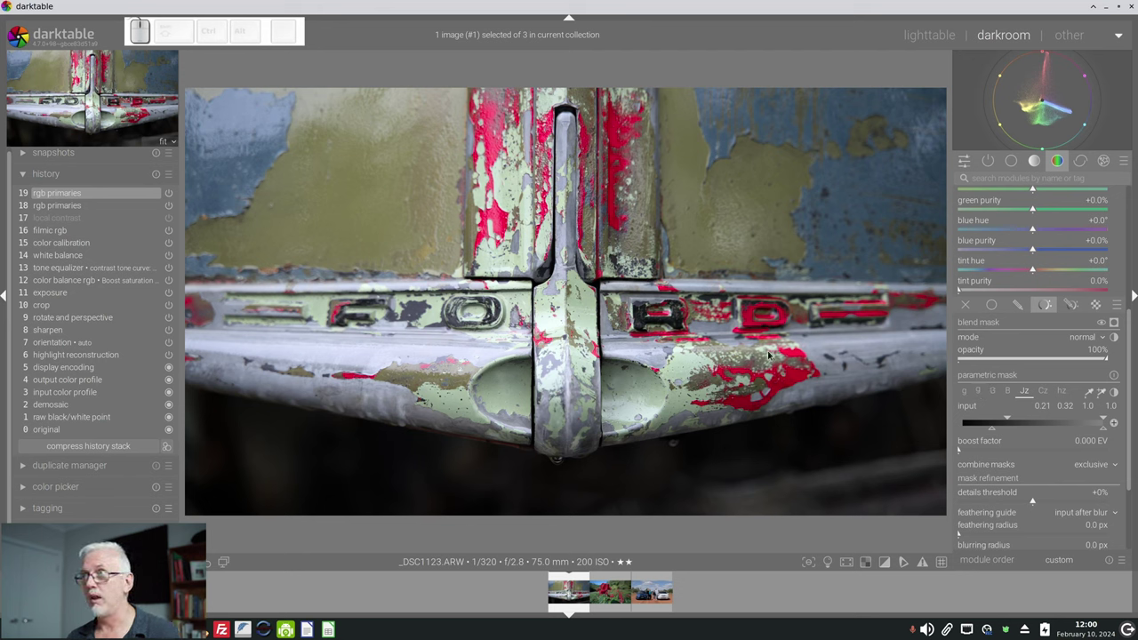
scroll(up, 3)
middle_click(1074, 413)
drag(1018, 281, 1066, 296)
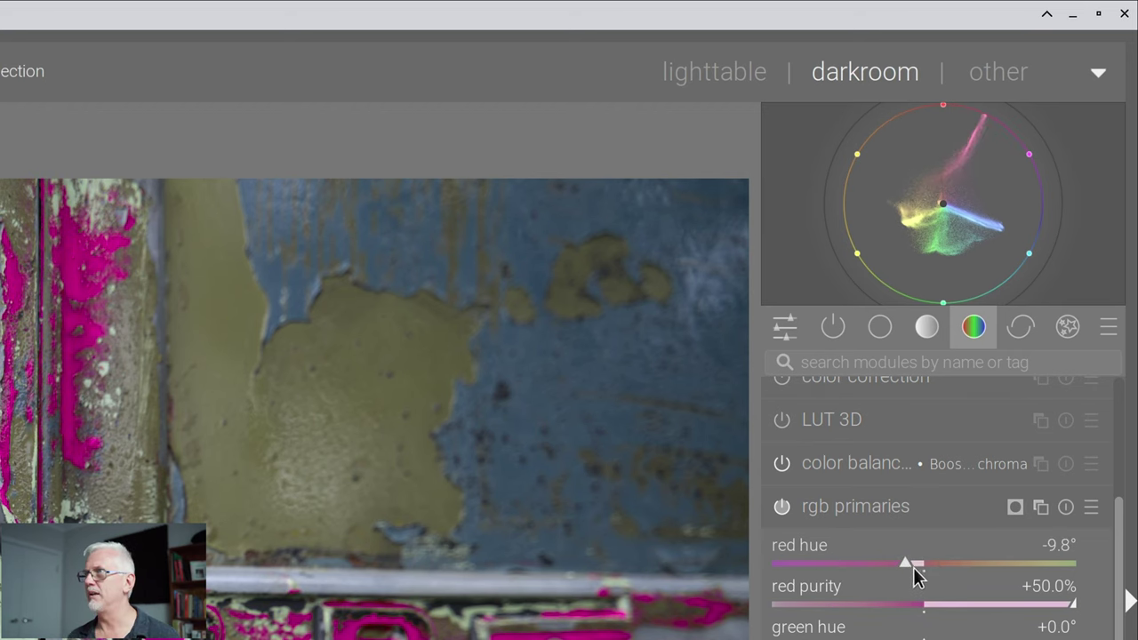
drag(1037, 291, 1042, 279)
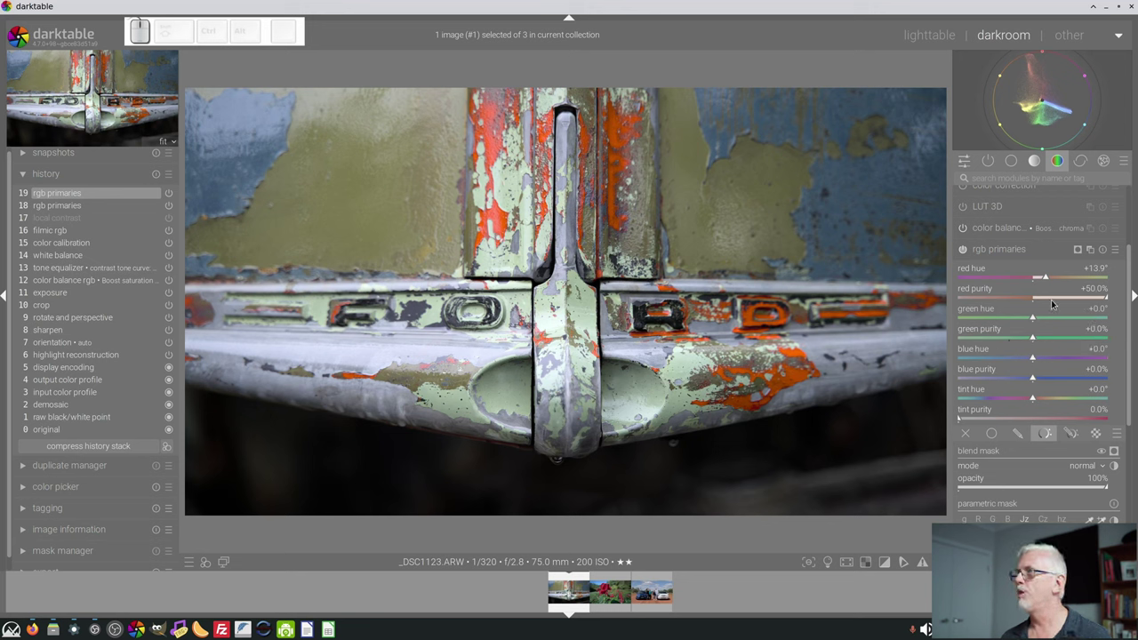
Step: Reset the red hue and purity adjustments to zero on the Ford badge
click(1050, 303)
click(1040, 282)
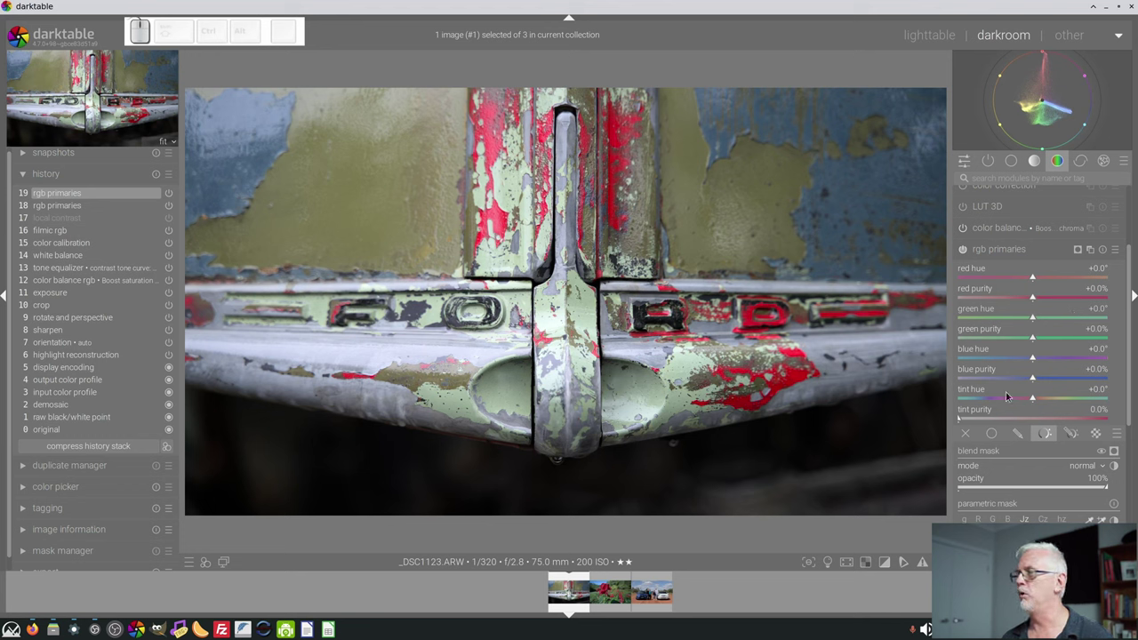
Step: Load the rose photo and set tint purity 8.2% and tint hue +2.4° in rgb primaries
click(606, 593)
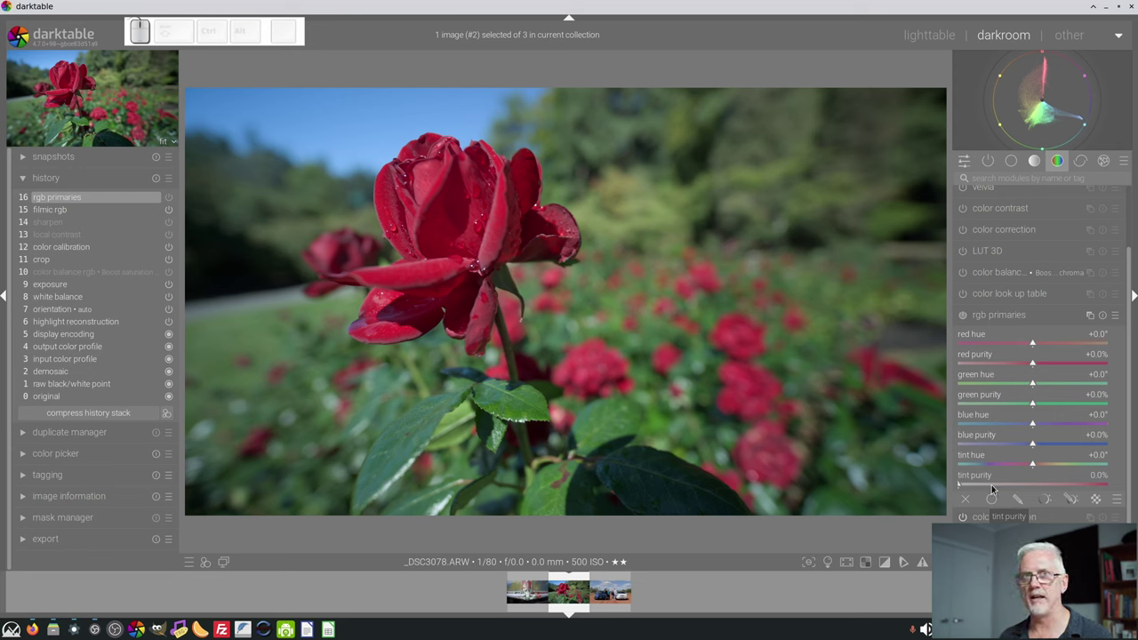
drag(990, 486, 996, 486)
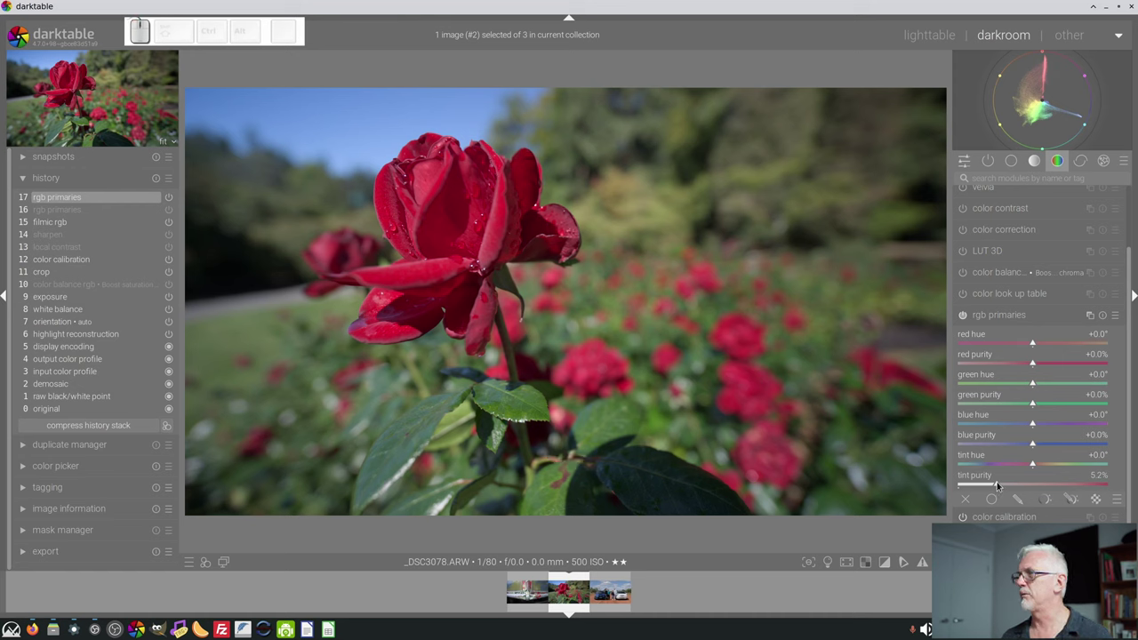
drag(1030, 465, 1033, 472)
drag(1033, 473, 1007, 486)
drag(1007, 486, 1047, 451)
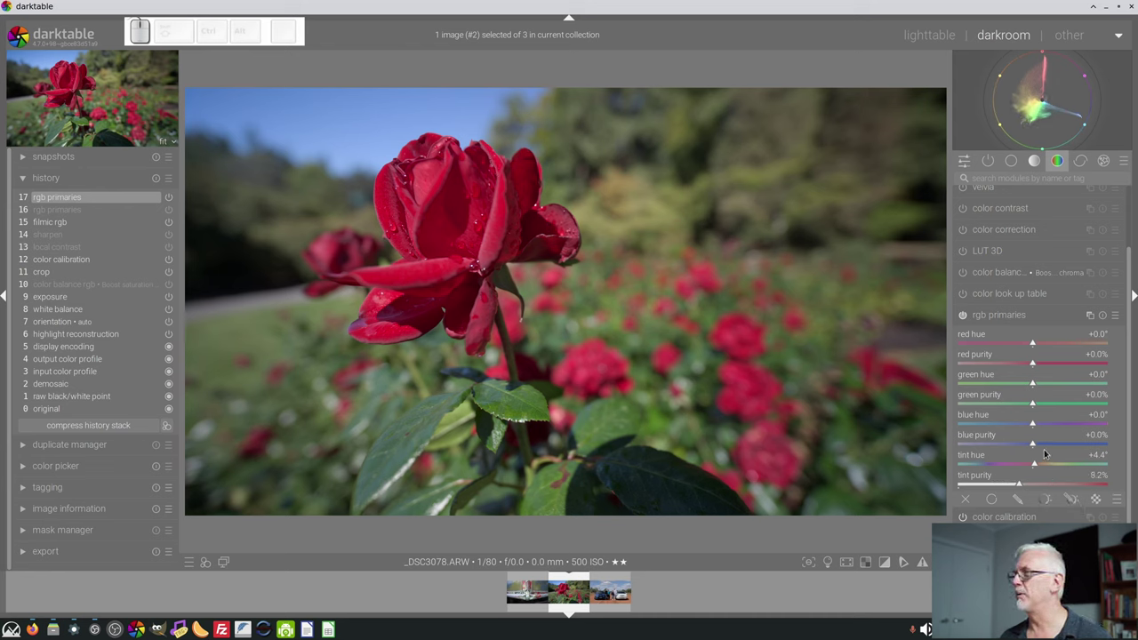
drag(1035, 462, 1030, 465)
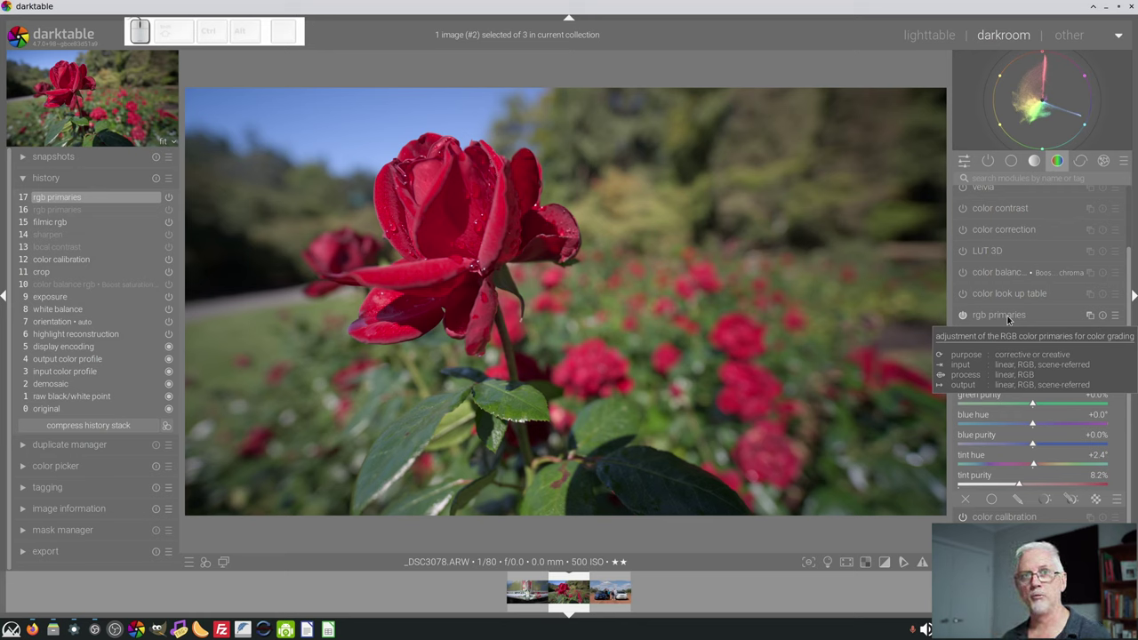
Step: In the active modules group, drag rgb primaries above filmic rgb and reopen it
click(1006, 316)
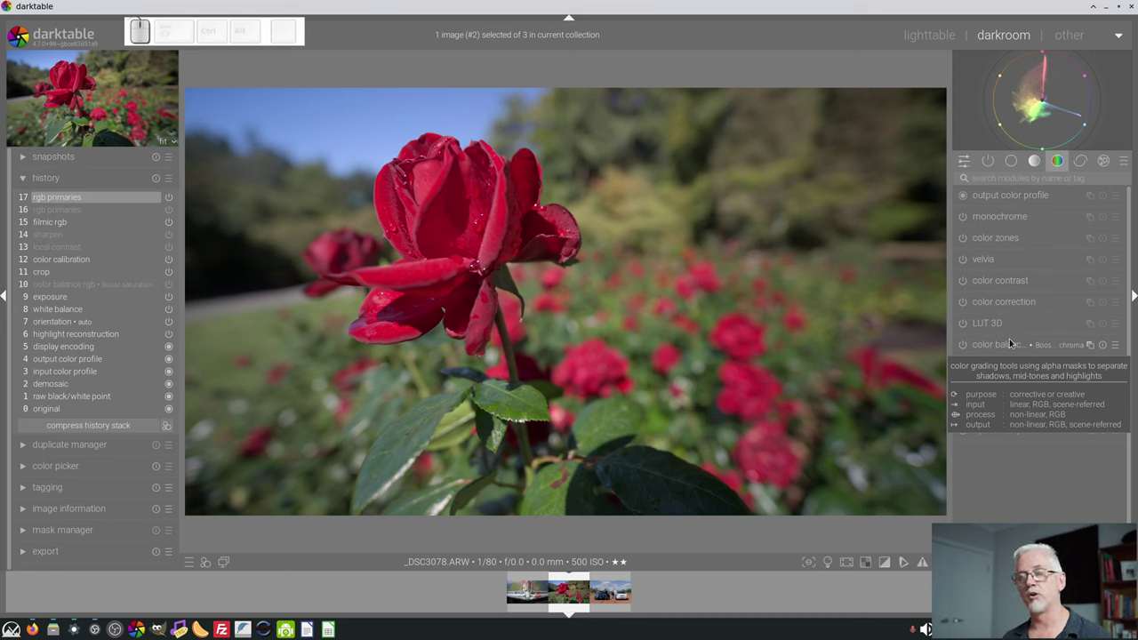
click(985, 166)
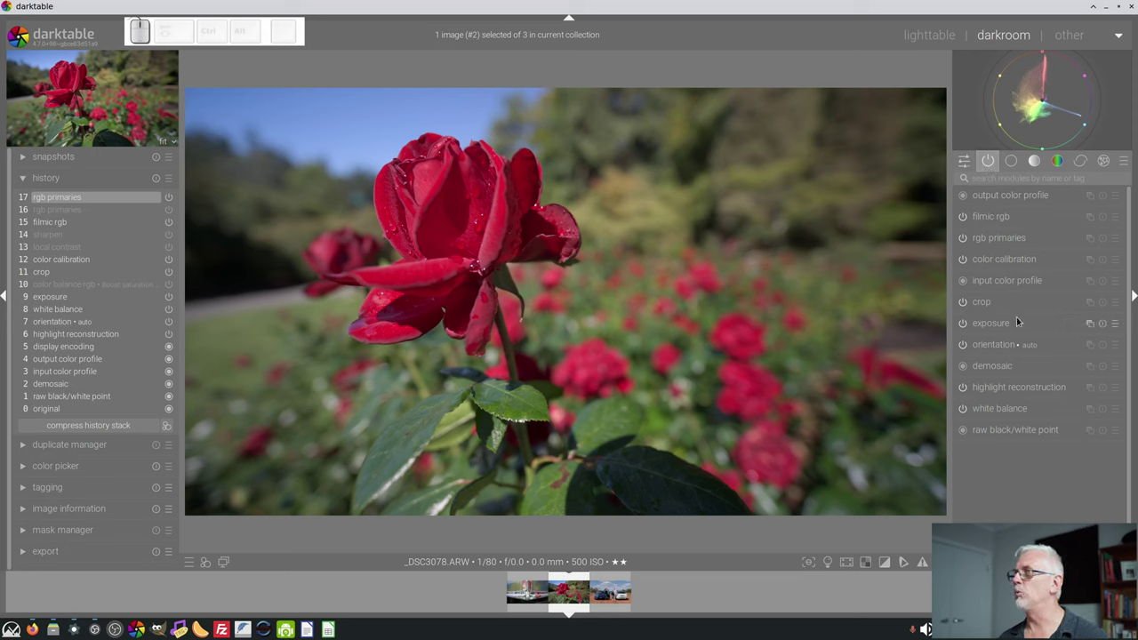
drag(1007, 241, 1016, 249)
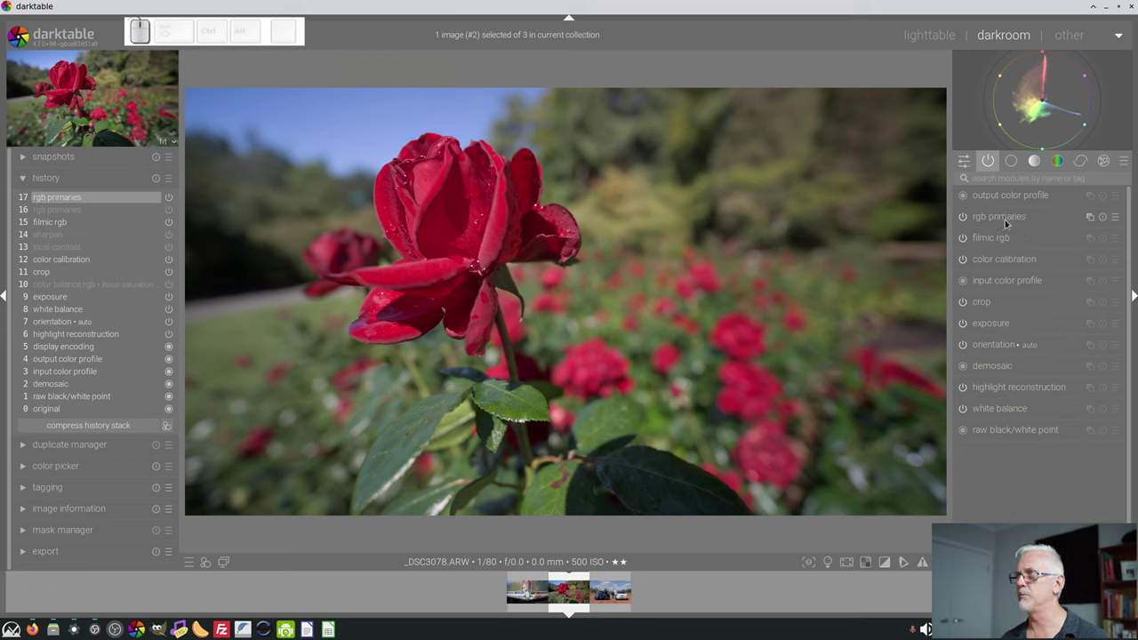
click(1004, 219)
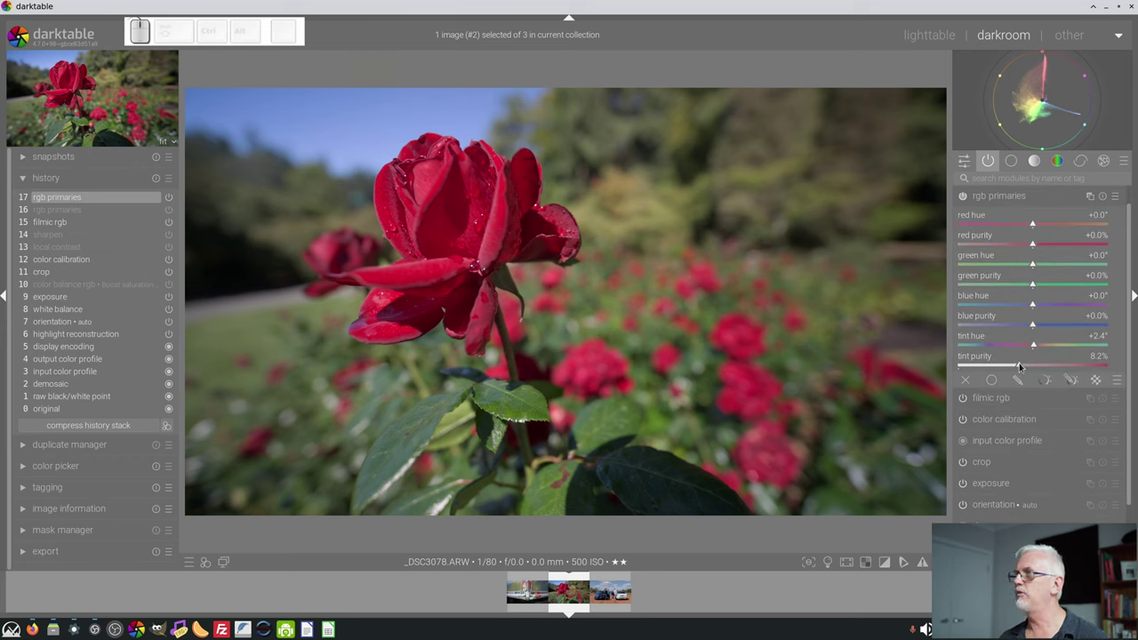
Step: Retune the tint to hue +3.2° and purity 7.7% now that it runs after filmic rgb
drag(1033, 346, 1044, 313)
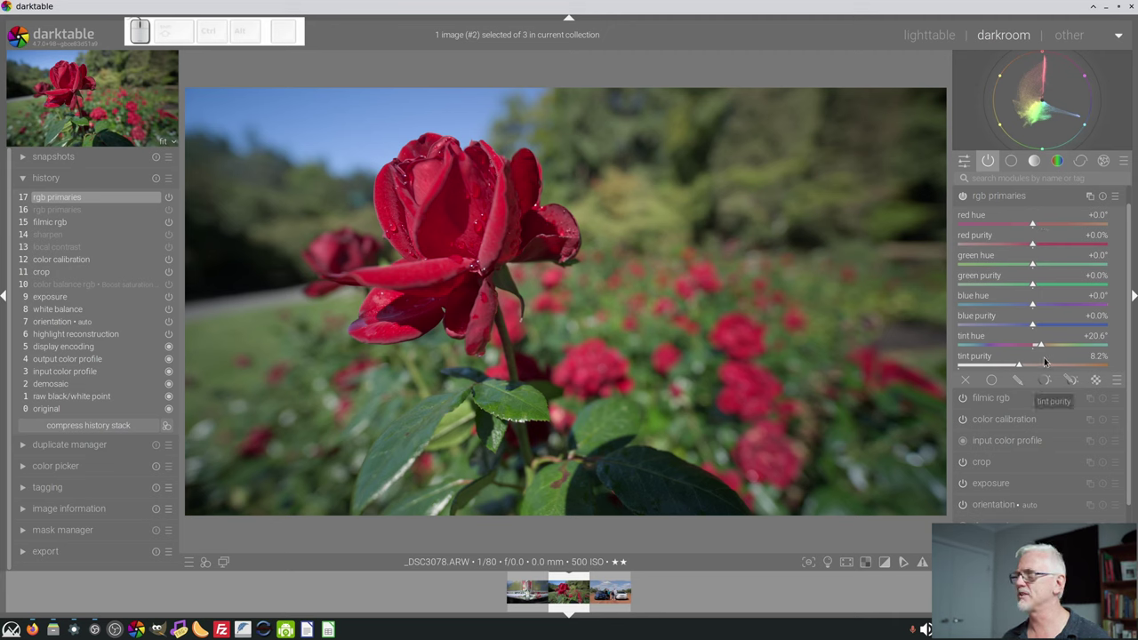
drag(1039, 365, 1049, 359)
drag(1044, 344, 1081, 362)
scroll(up, 3)
drag(1079, 365, 1011, 401)
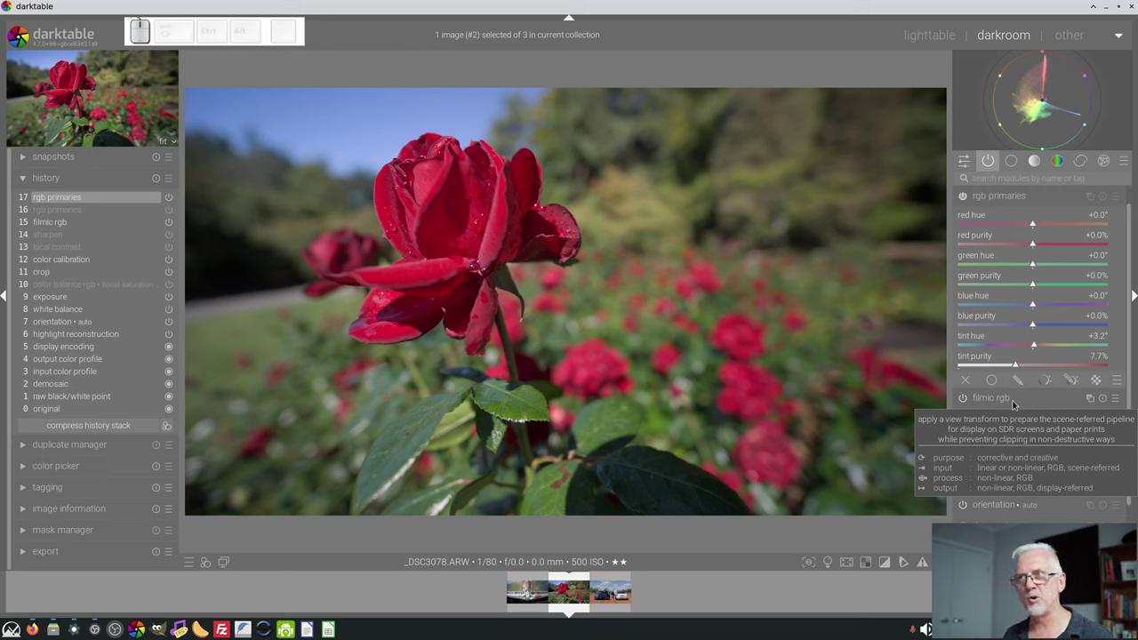